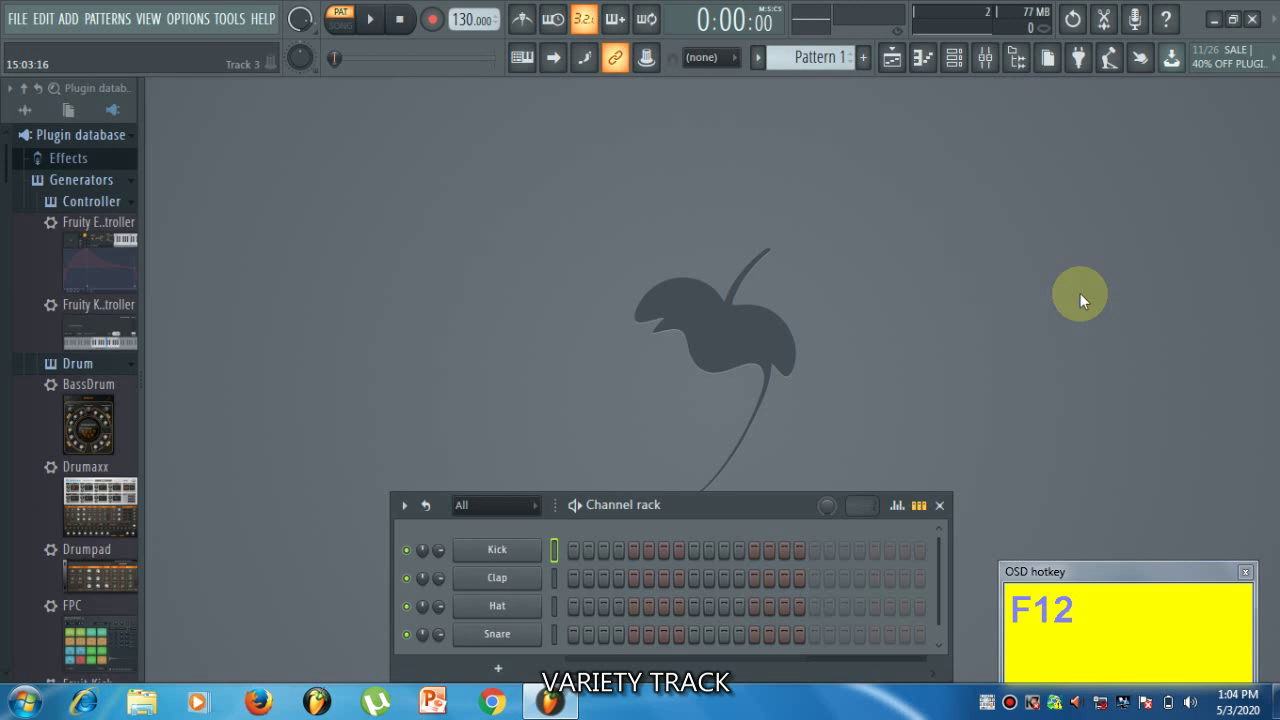
Step: Switch to the Playlist arrangement view showing the empty track grid
left_click(851, 334)
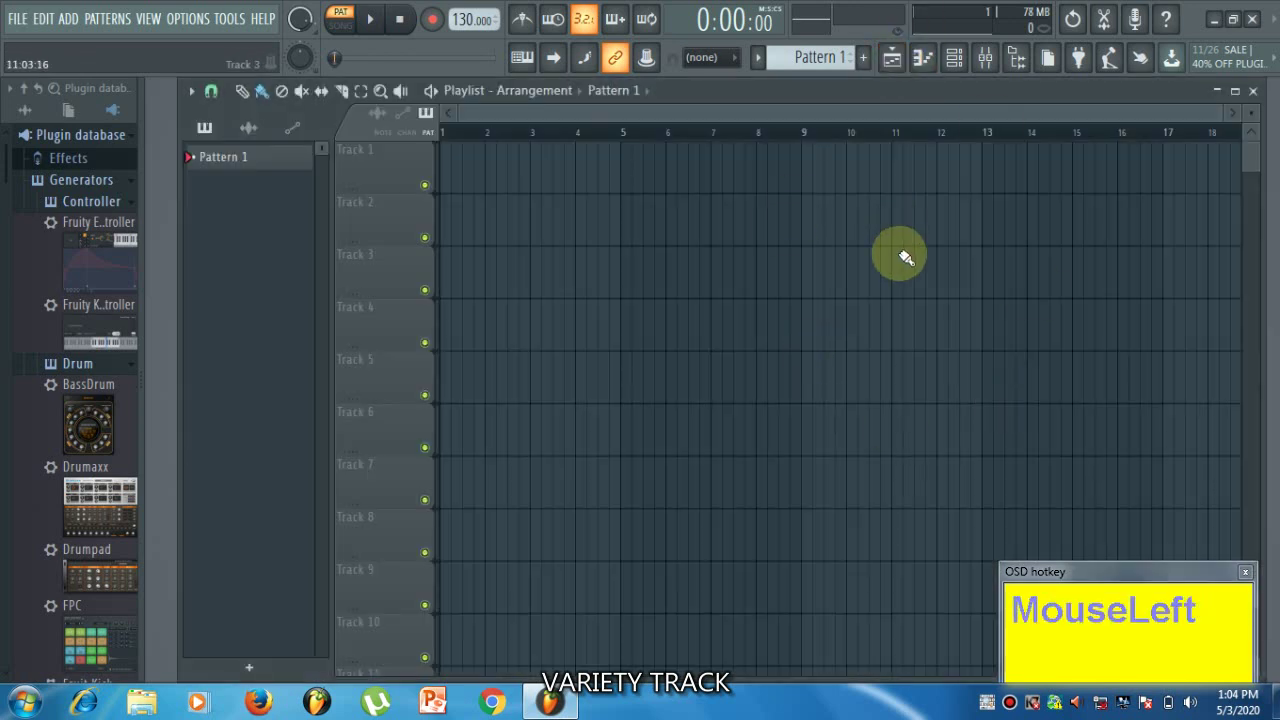
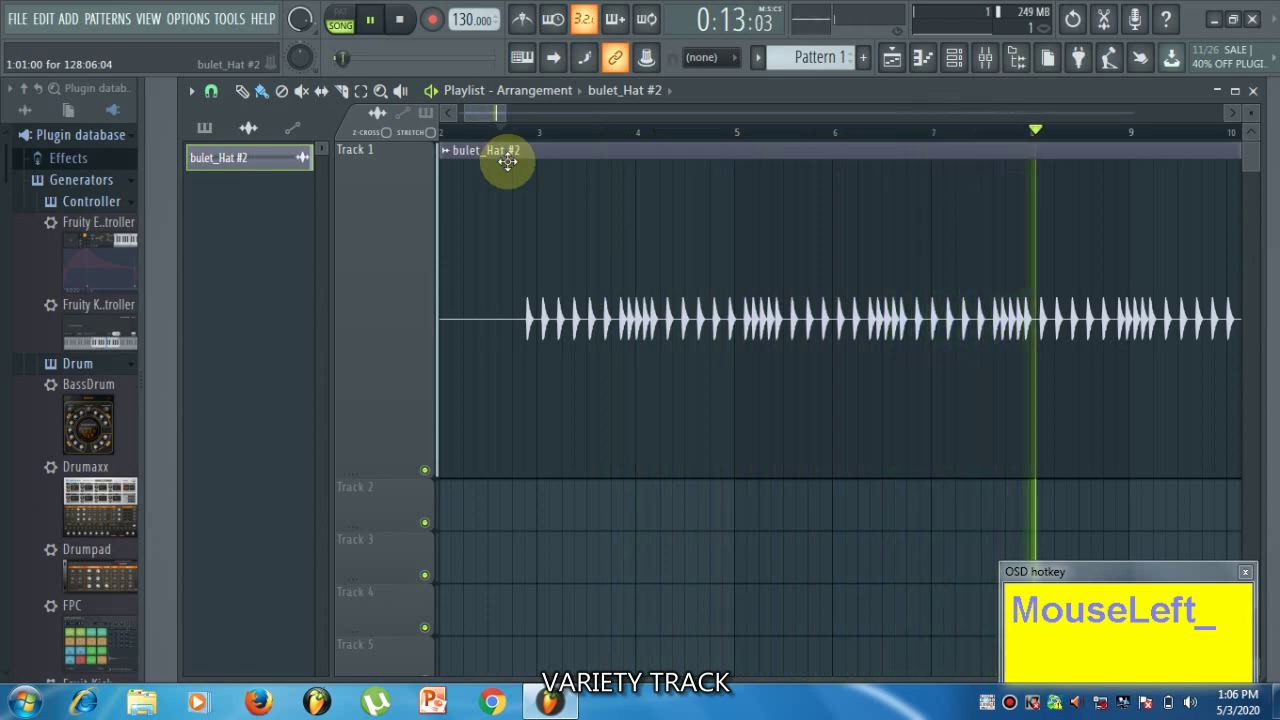
Step: Stop playback and set the bulet_Hat #2 sample to Multichannel waveform view
key("space")
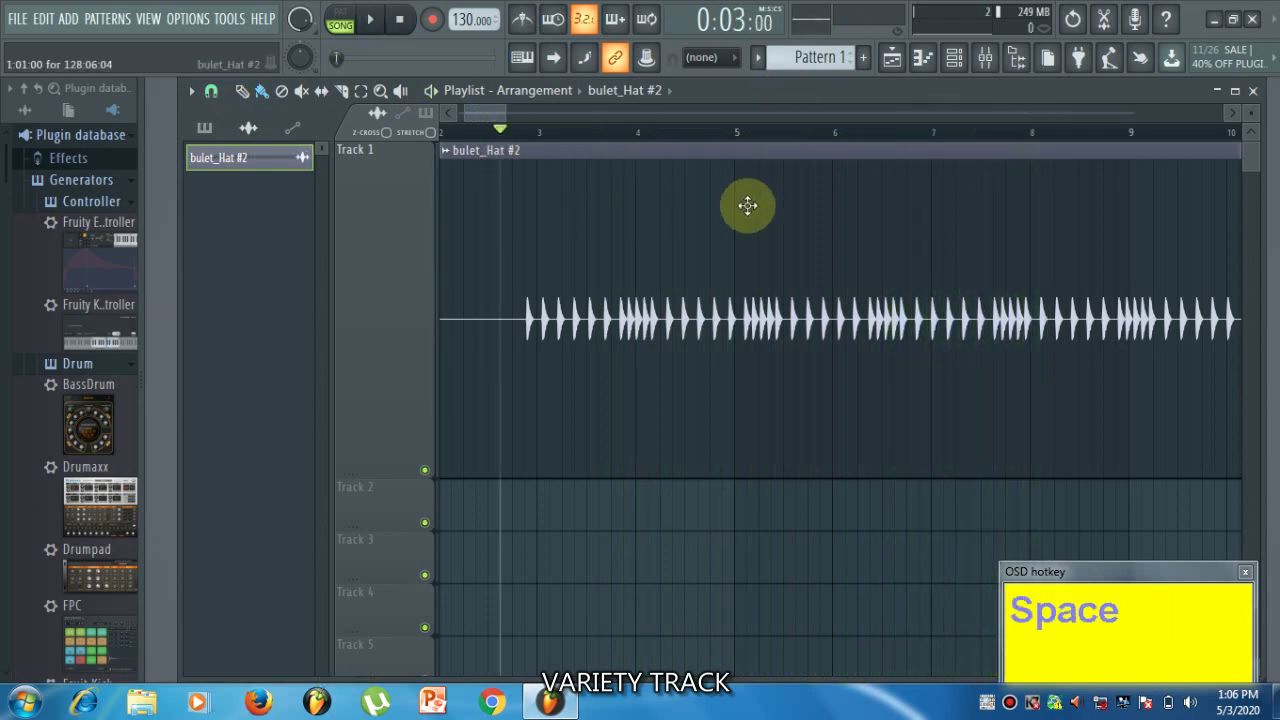
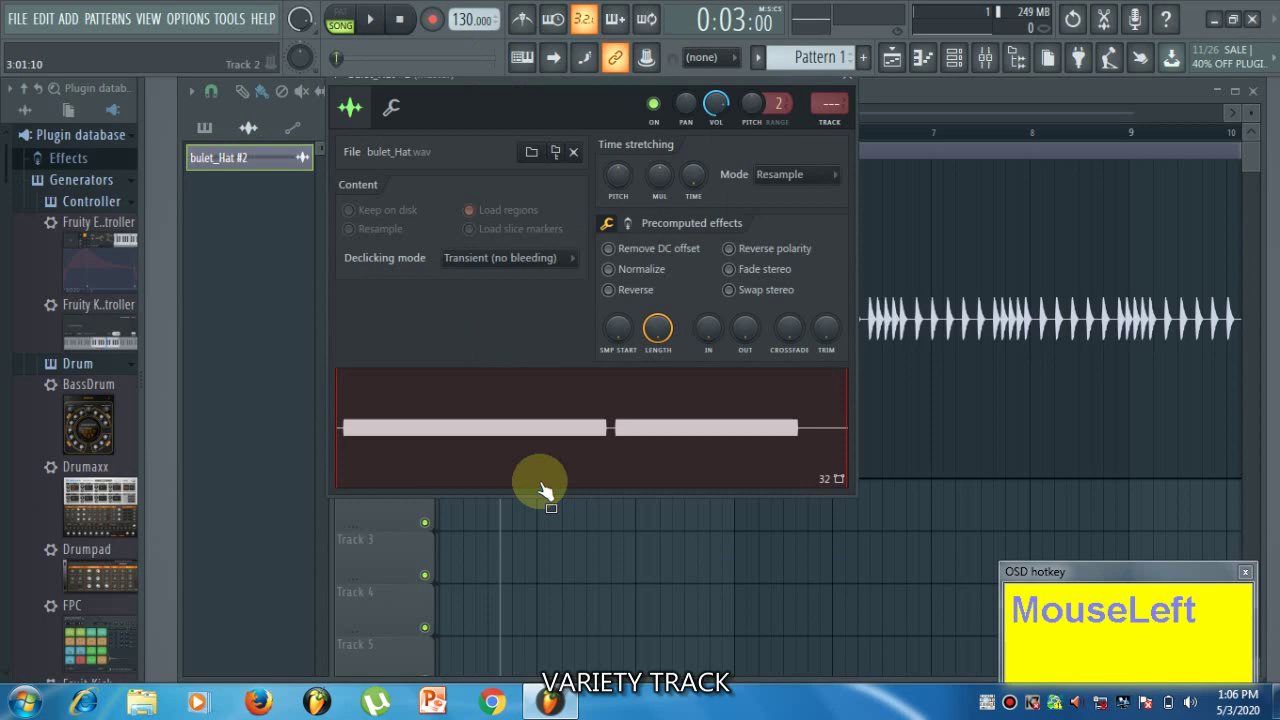
right_click(524, 434)
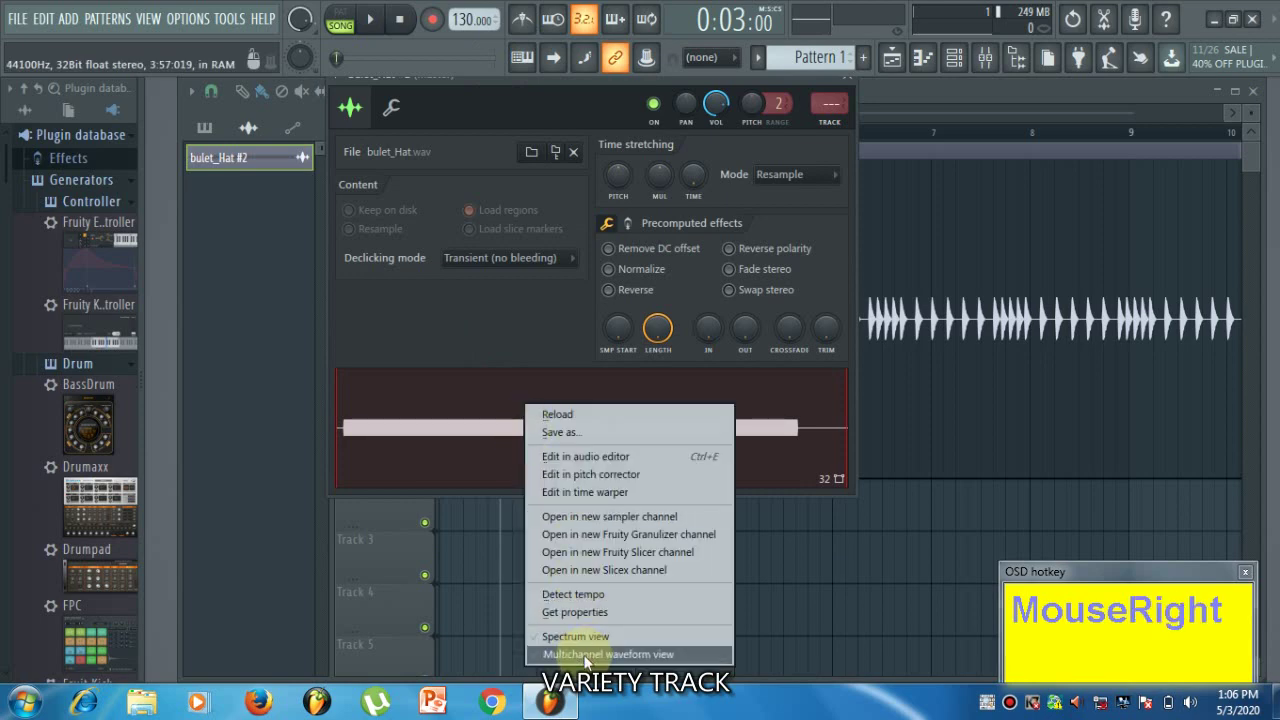
left_click(593, 666)
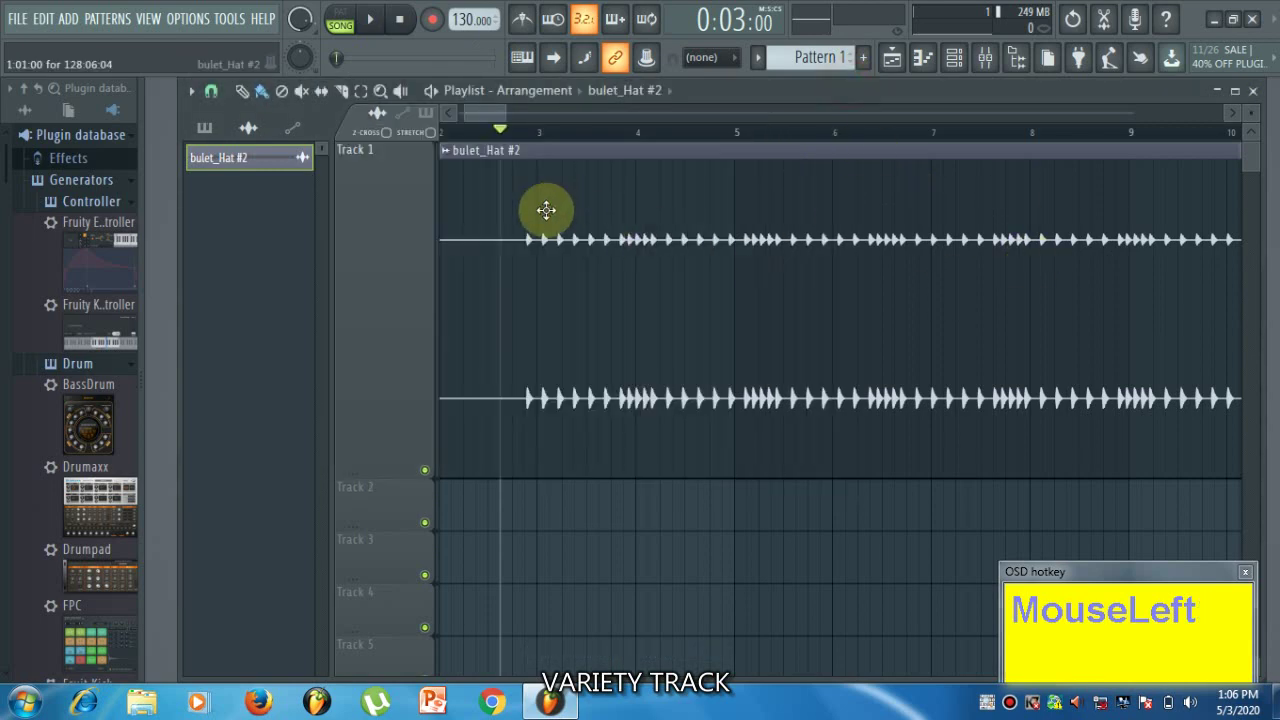
Step: Start song playback through the bulet_Hat #2 clip on Track 1
key("space")
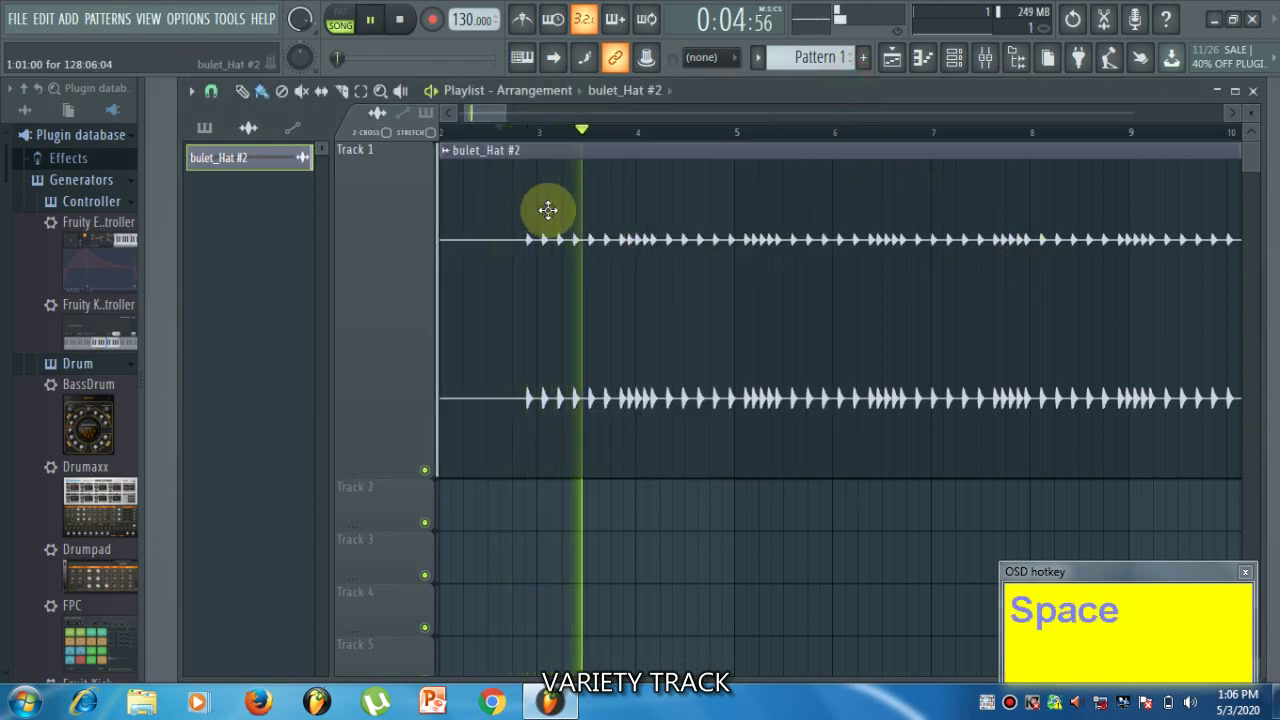
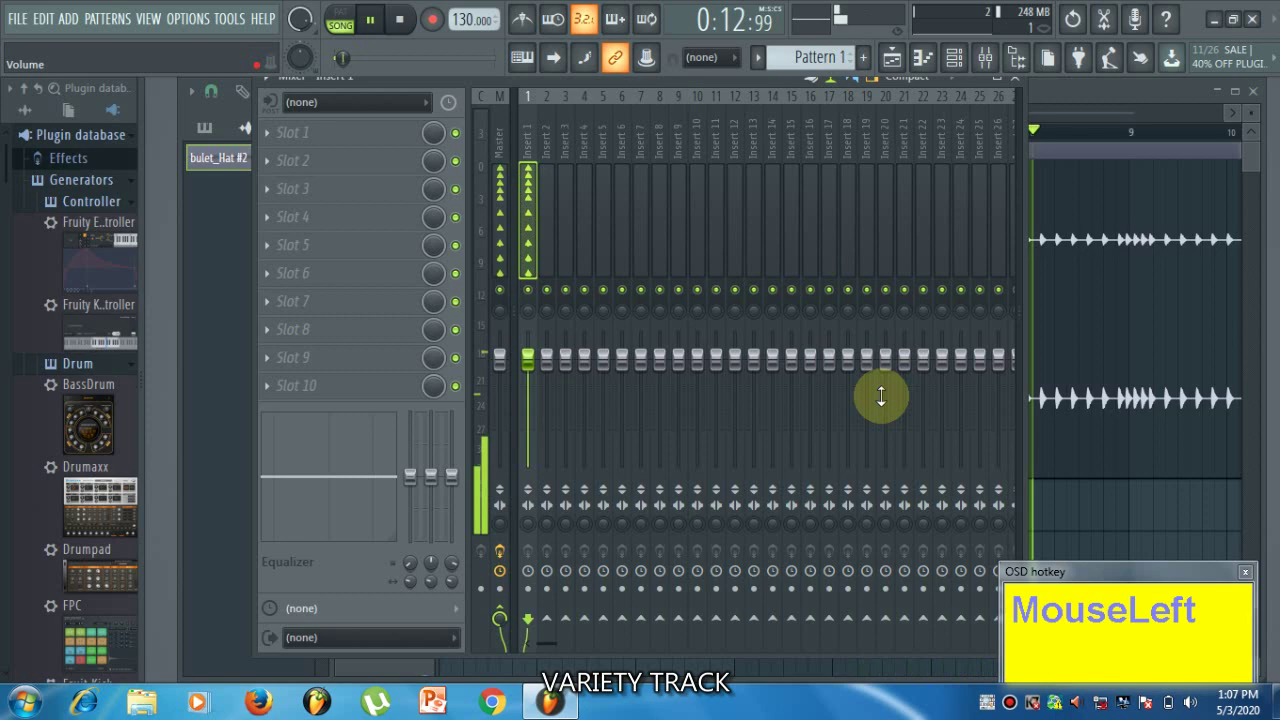
Step: Arm Insert 1 for disk recording and bring up its 'Rendering 1 mixer track' dialog
key("space")
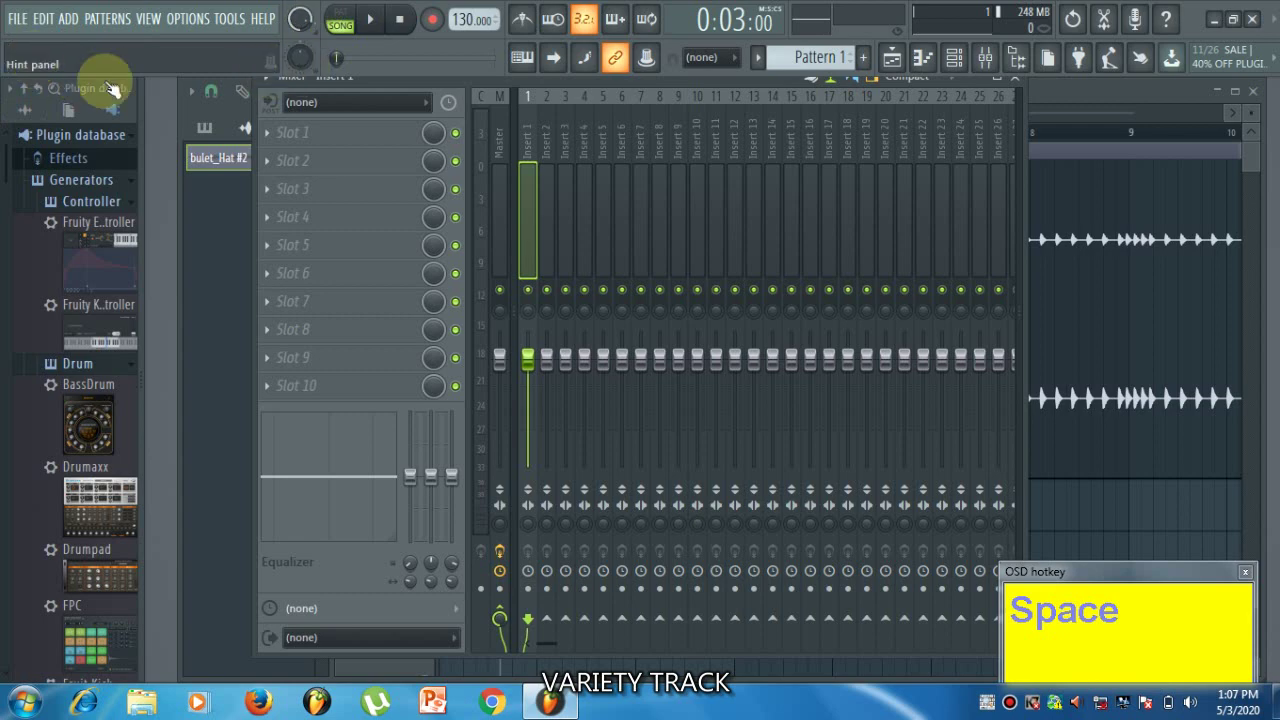
key("space")
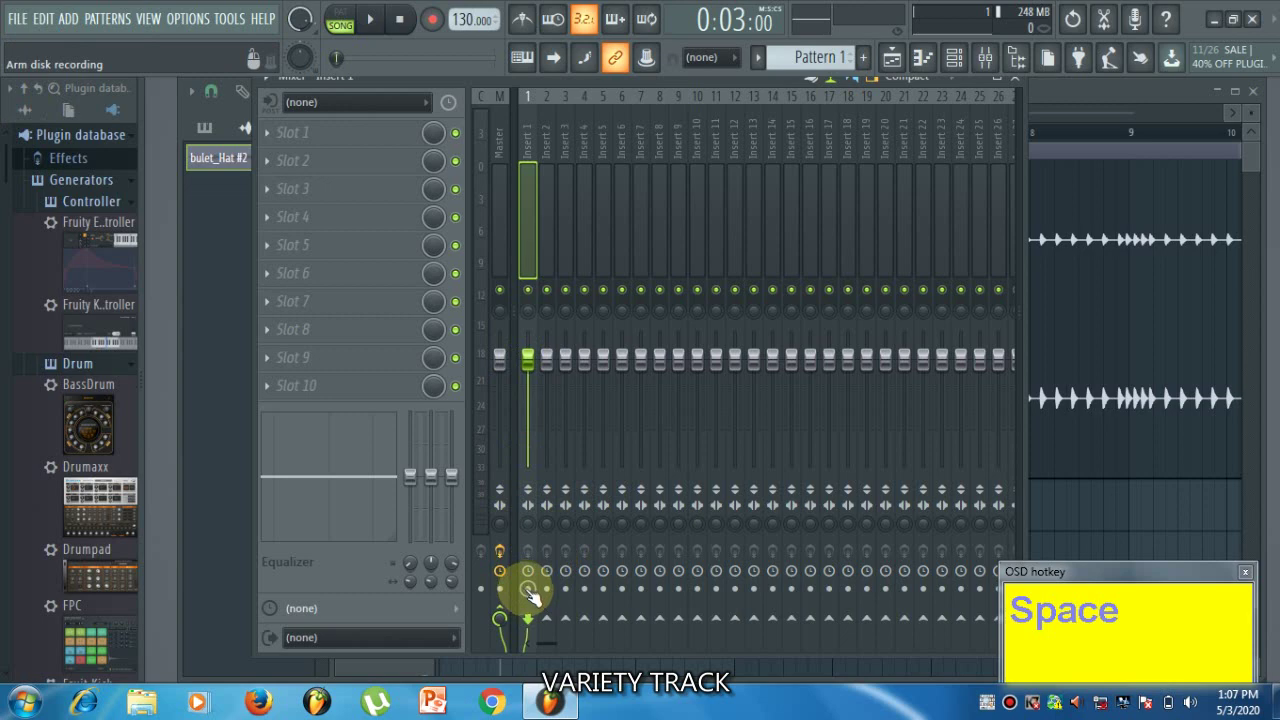
left_click(528, 597)
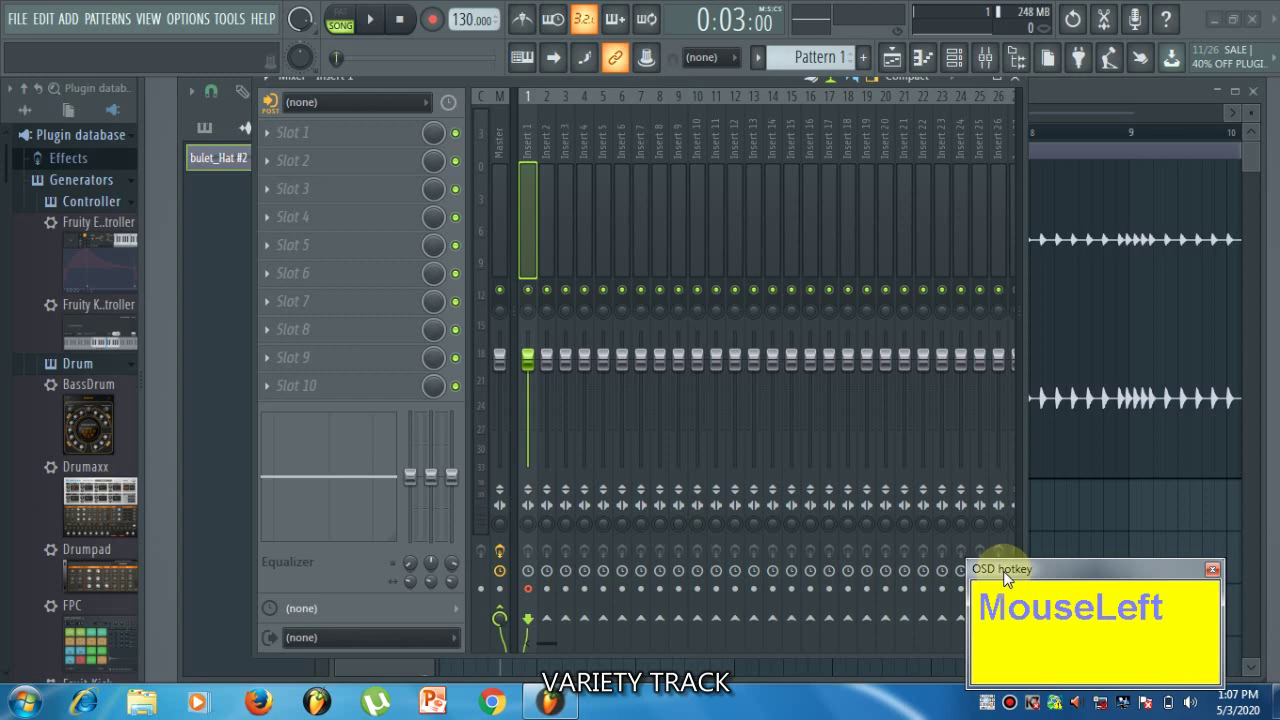
key("alt+r")
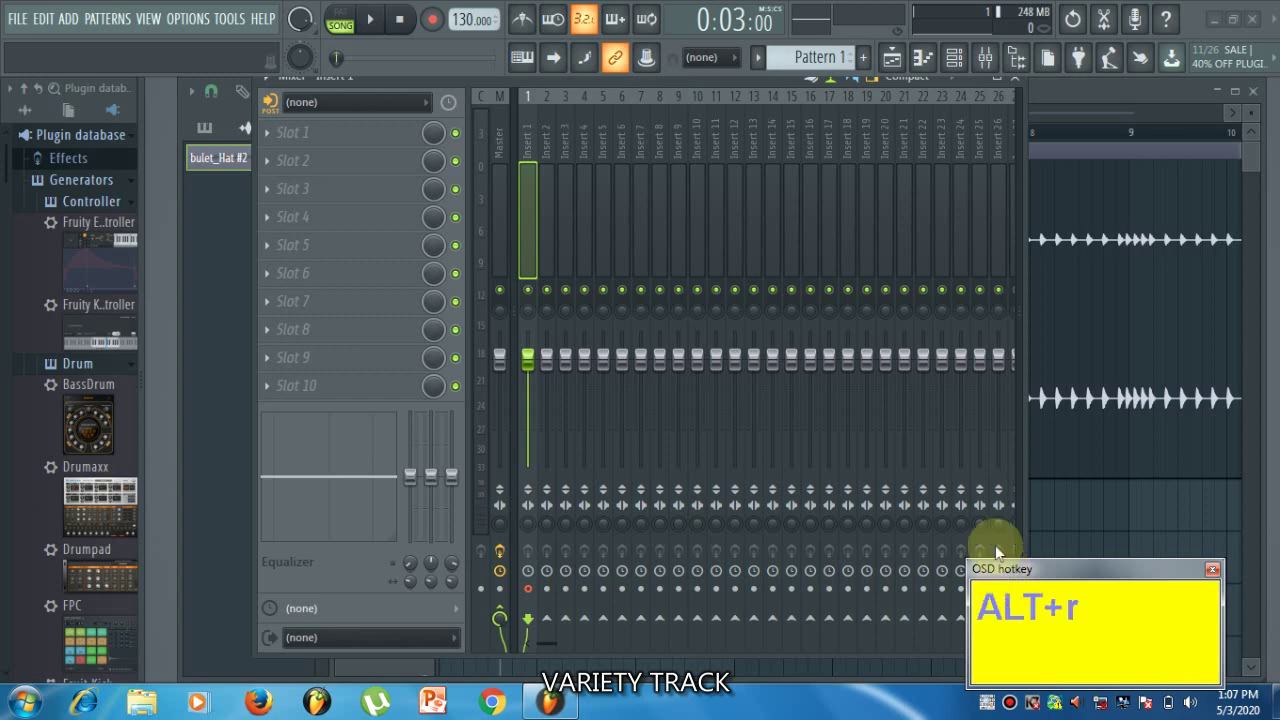
left_click(532, 201)
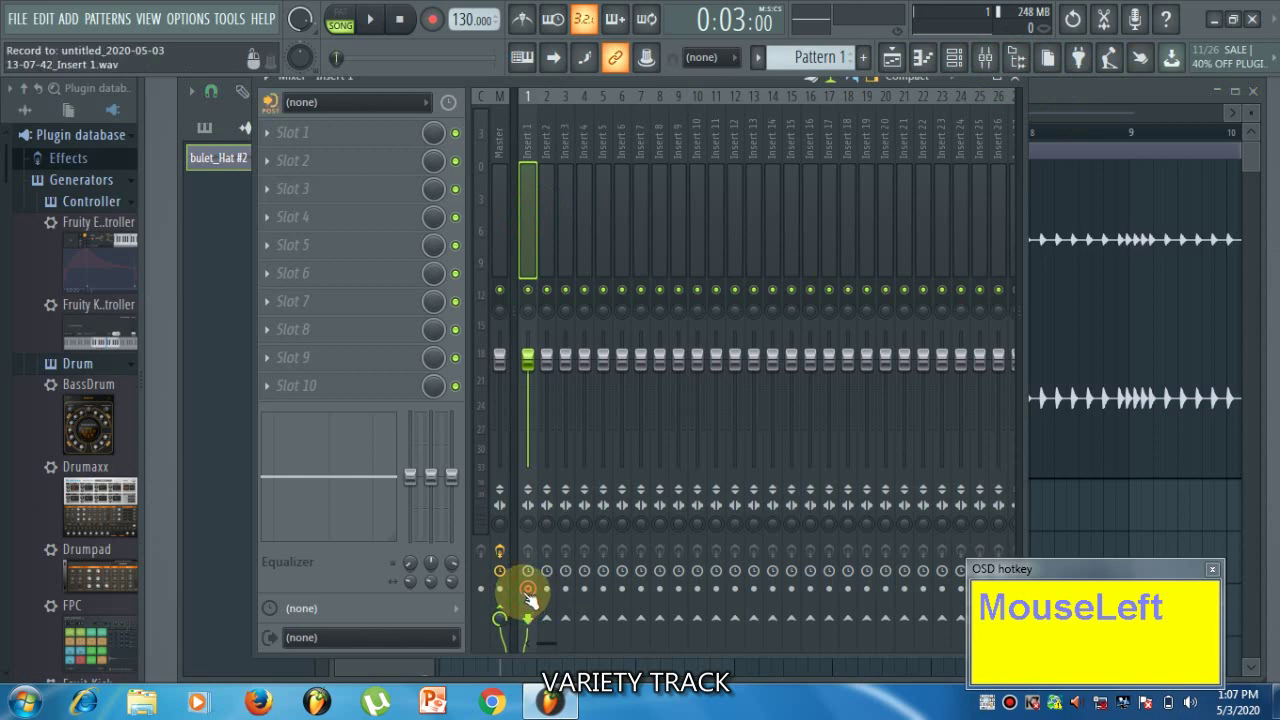
Step: Start rendering Insert 1 to a WAV clip placed on Track 2
key("alt+r")
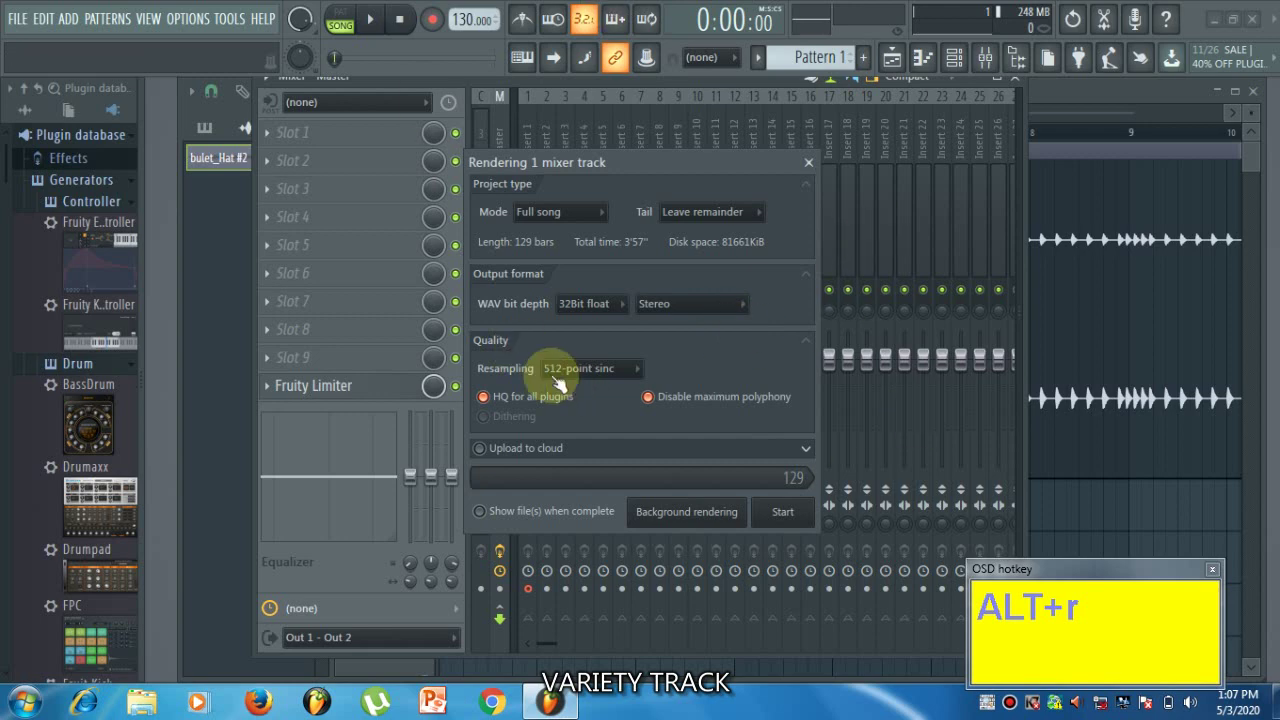
left_click(599, 315)
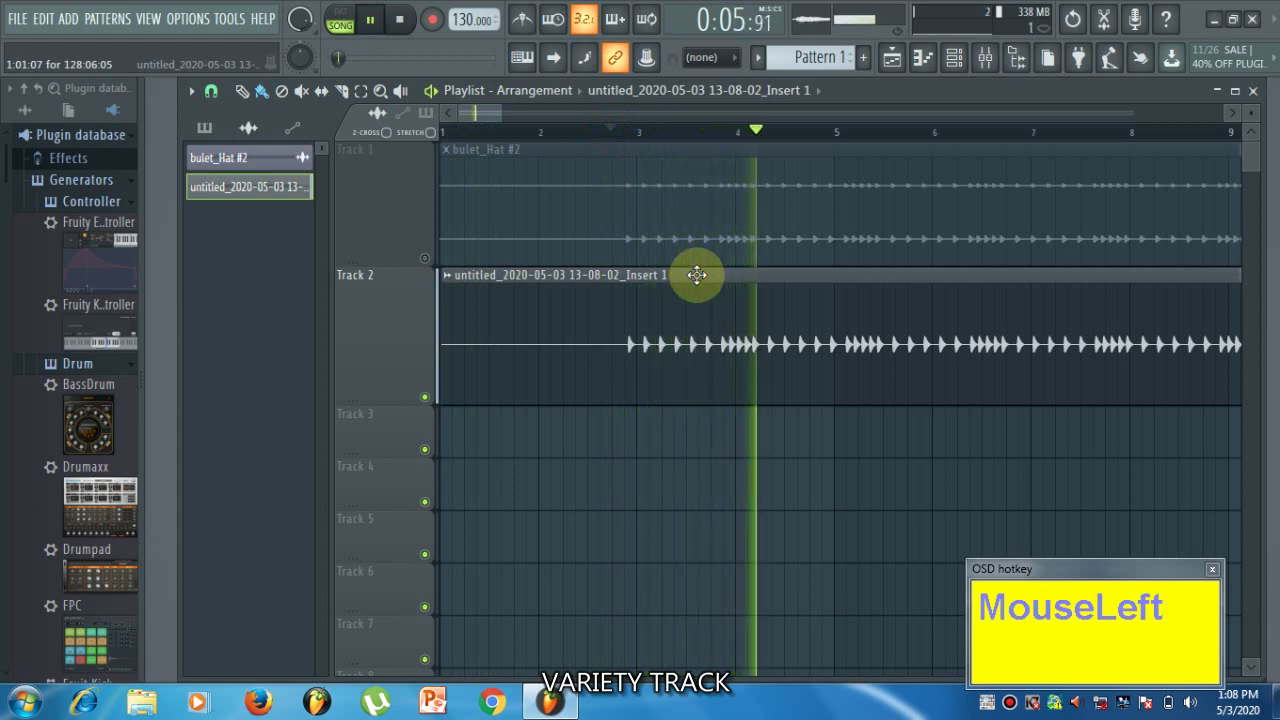
Step: Stop song playback with the rendered Insert 1 clip on Track 2
key("space")
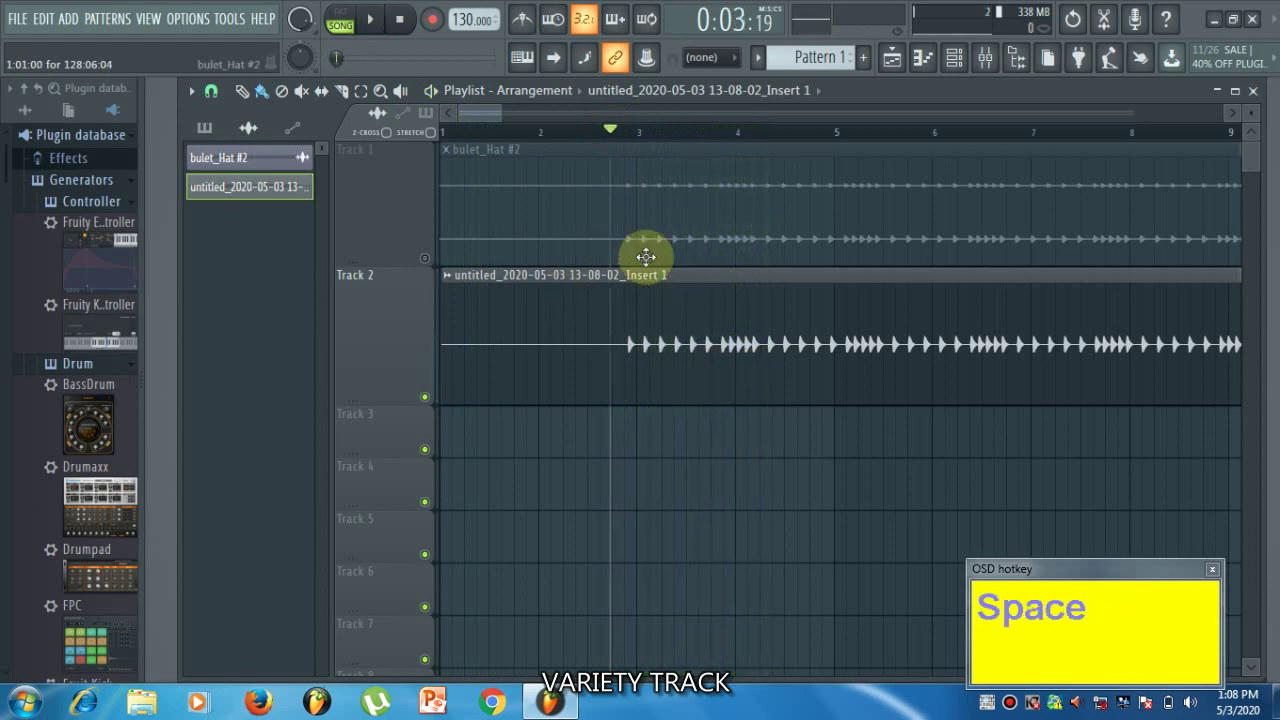
Step: Close the rendered clip's Audio Clip settings window
left_click(435, 272)
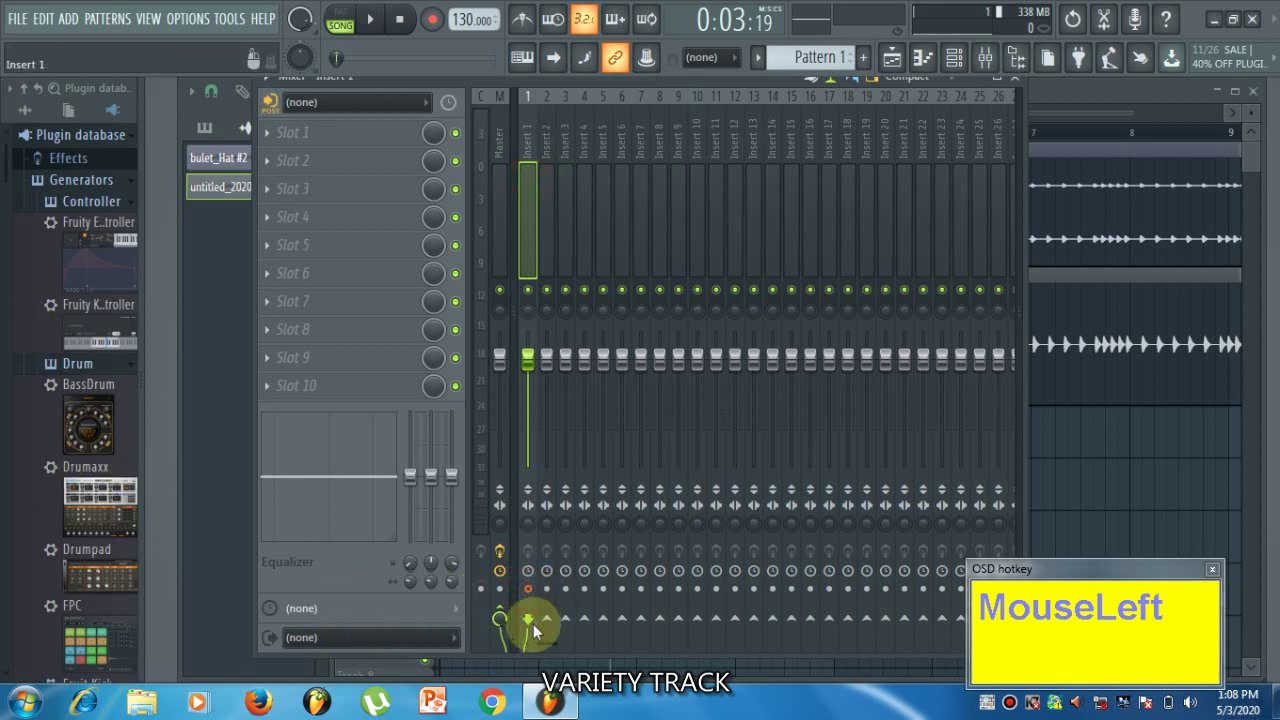
Step: Render Insert 1 again as full-song 32-bit float stereo WAV onto Track 3
key("alt+r")
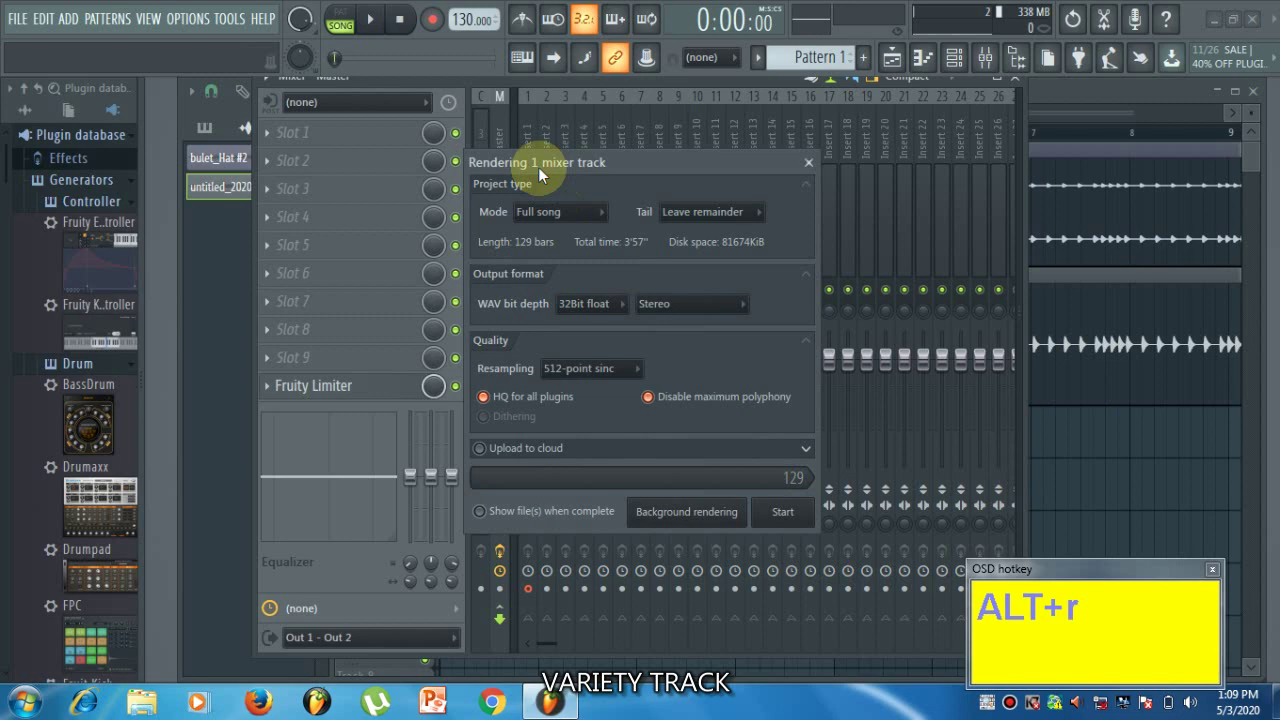
left_click(787, 515)
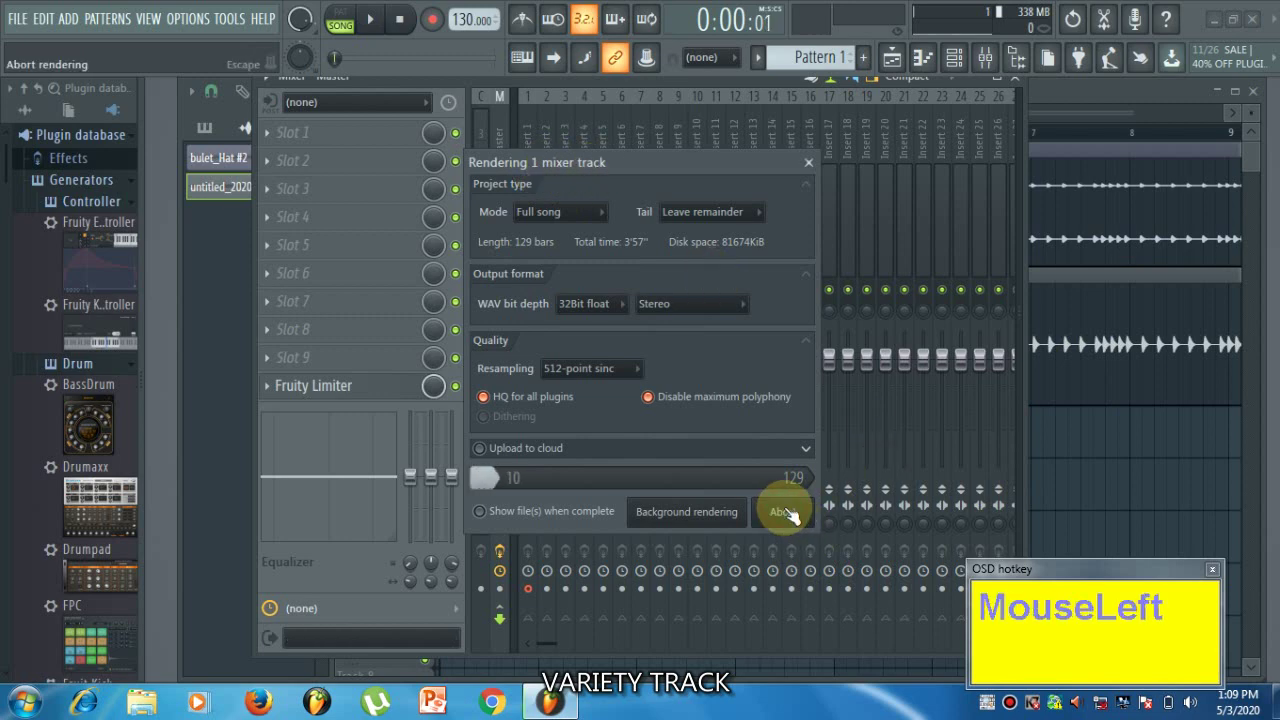
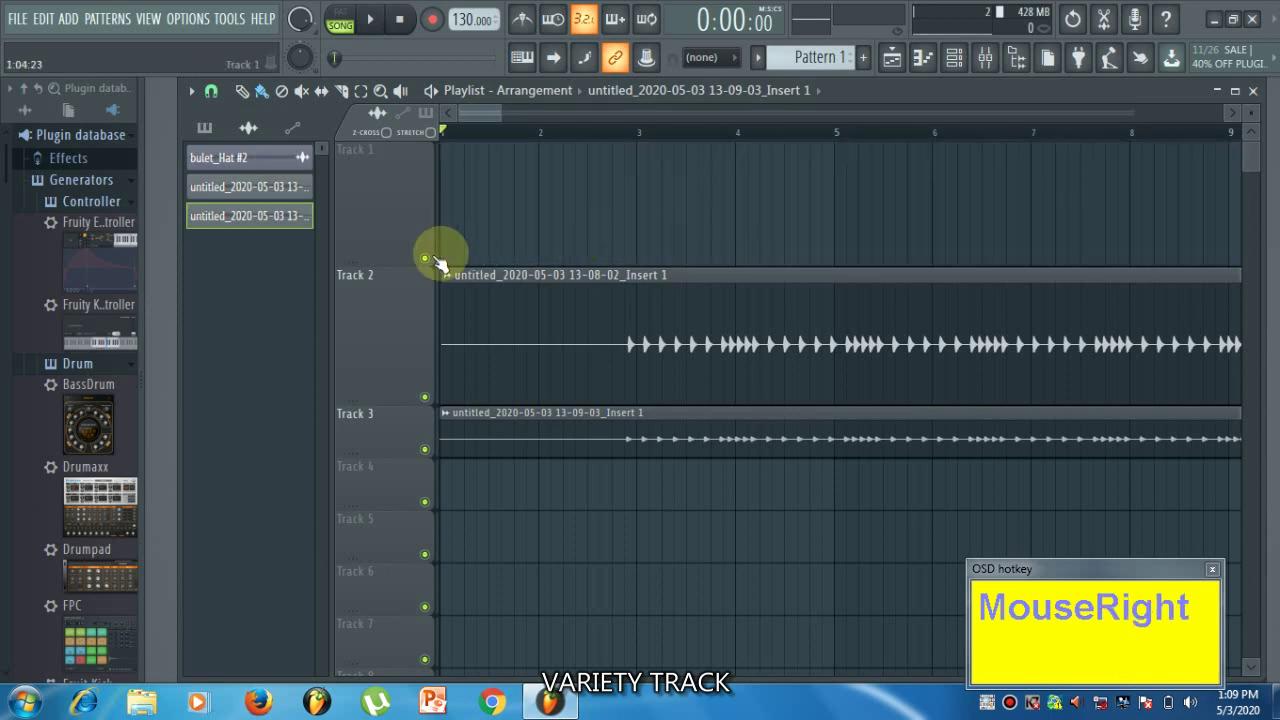
Step: Mute Track 3 so only Track 2's rendered clip is heard
left_click(406, 278)
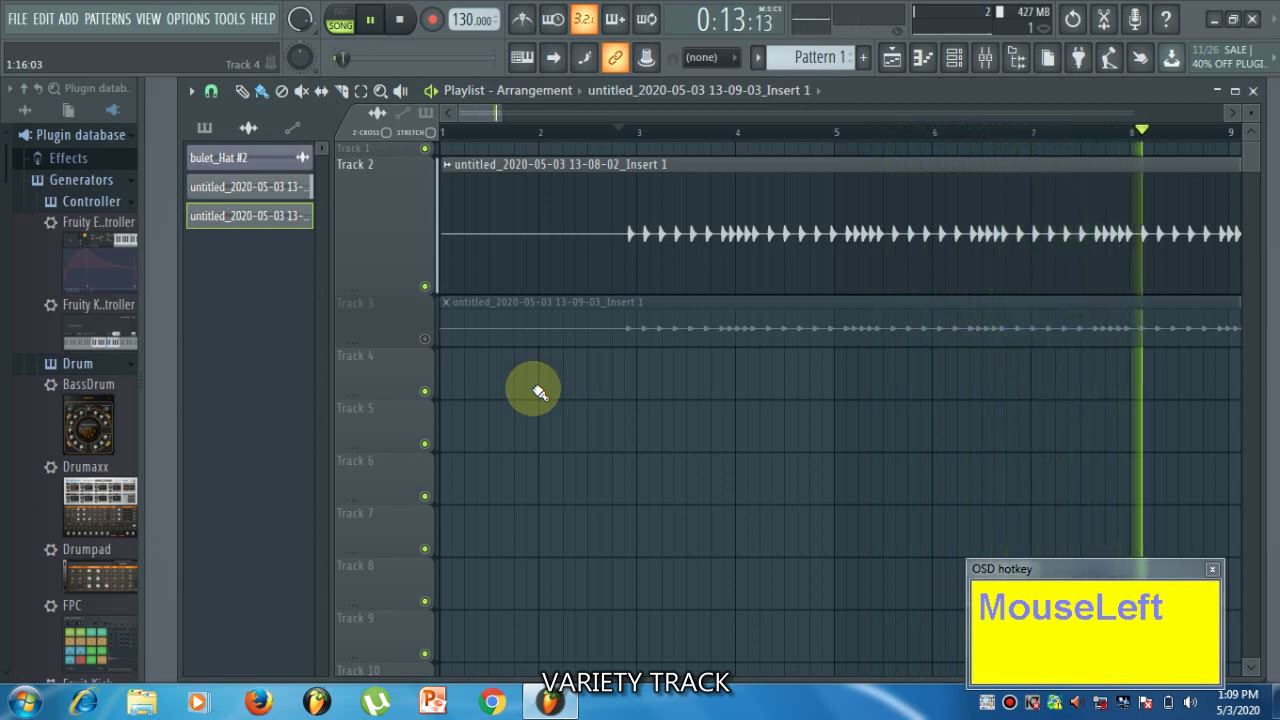
Step: Toggle song playback with Track 2's rendered clip active
key("space")
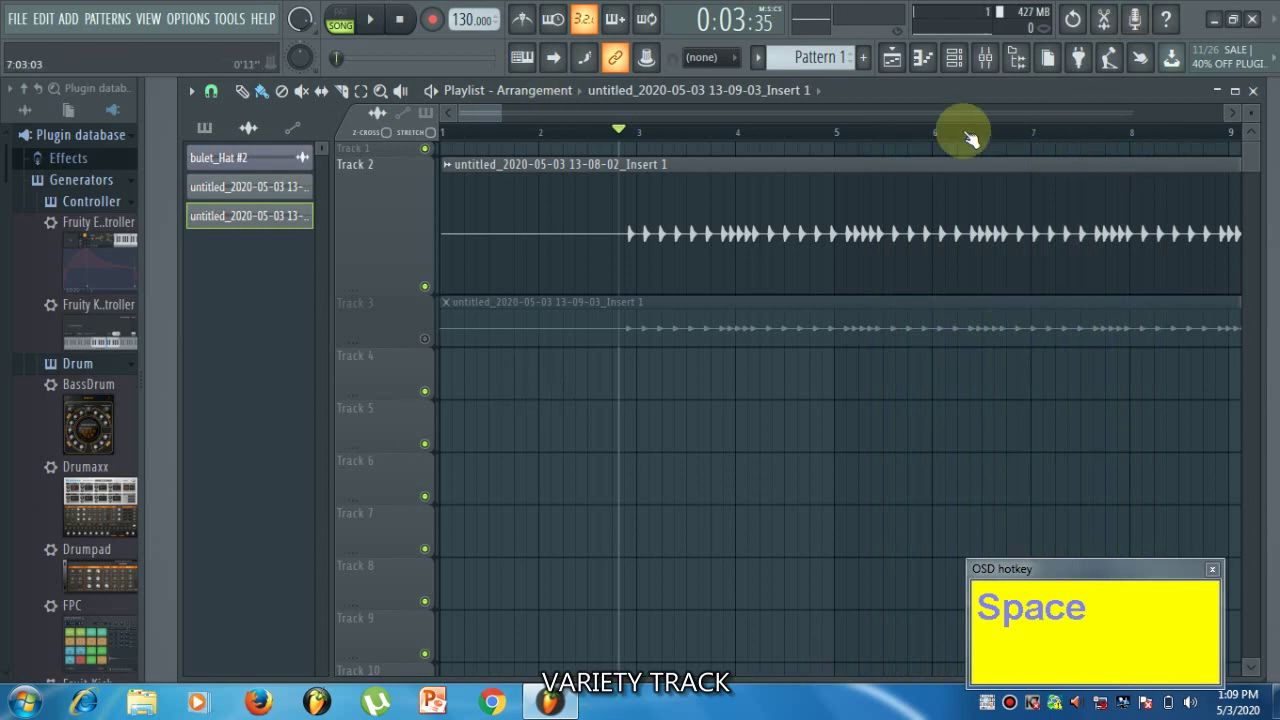
Step: Dismiss the clip settings, stop playback and return the playlist view to the arrangement start
left_click(956, 72)
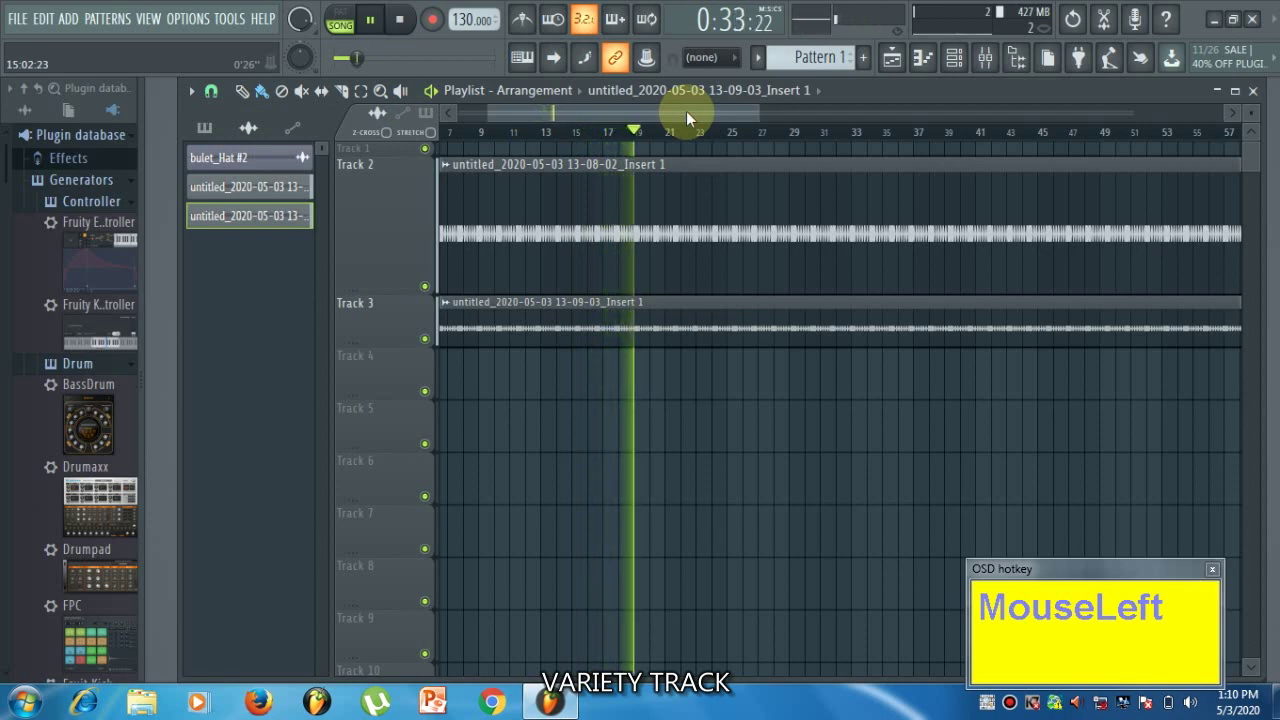
key("space")
left_click(702, 122)
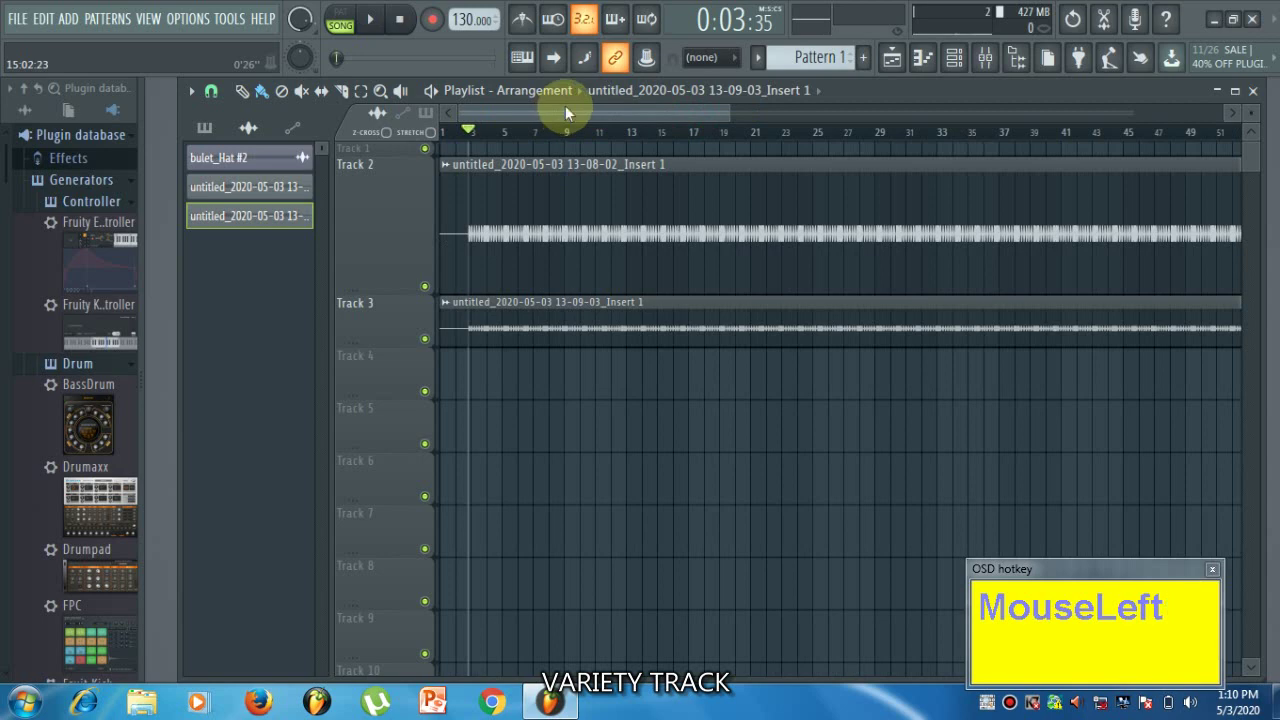